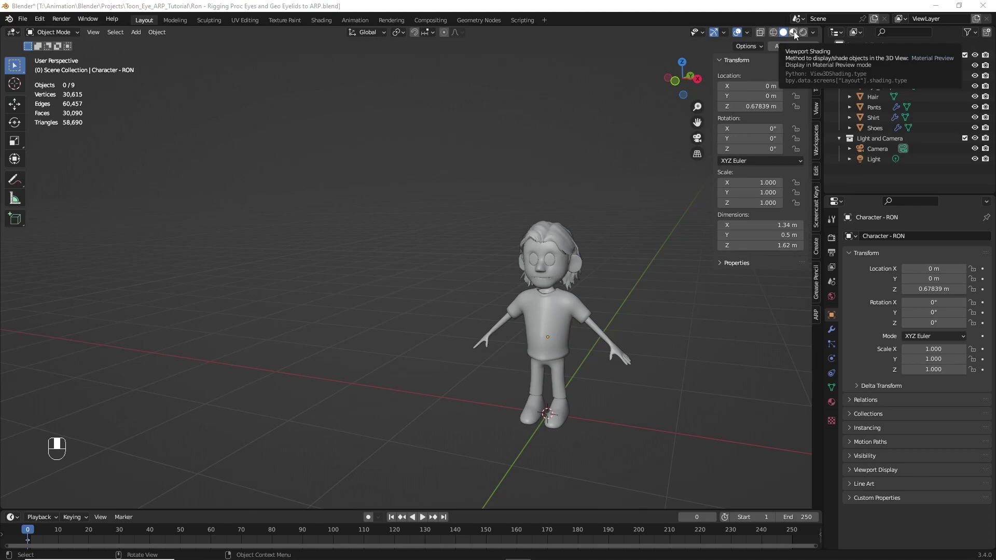
Step: Inspect Ron's temporary left and right eyes in material preview and solid shading
click(797, 35)
drag(797, 34, 556, 283)
scroll(up, 3)
click(554, 253)
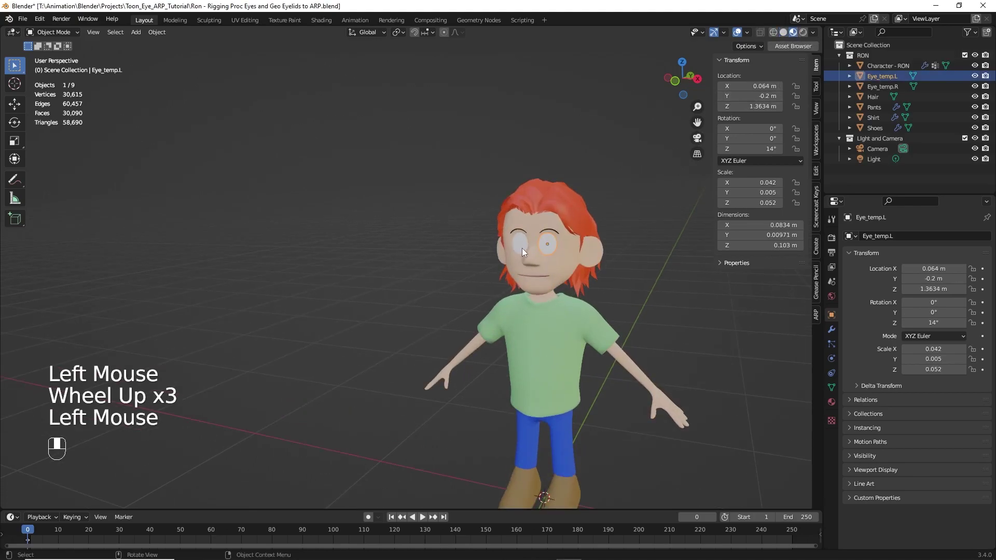
click(522, 252)
click(549, 252)
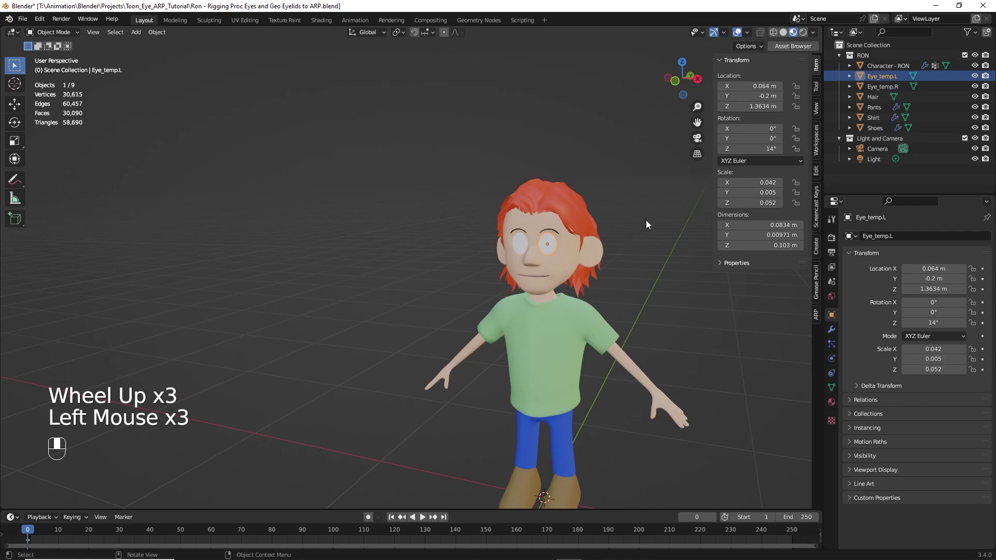
Step: Toggle the temporary eyes' entries in the Outliner and the viewport shading
click(874, 82)
click(878, 93)
click(878, 83)
click(878, 89)
click(786, 39)
drag(786, 38, 654, 280)
click(654, 280)
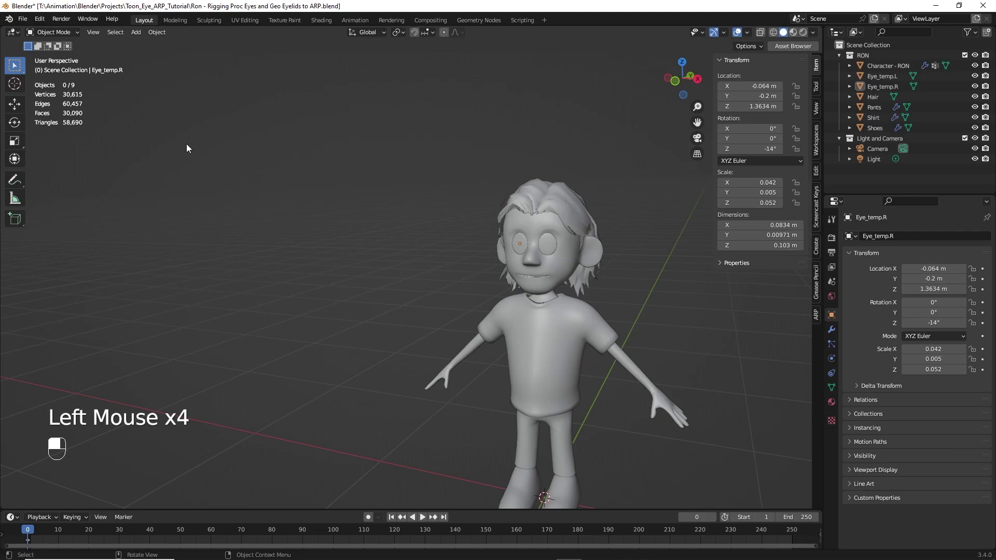
Step: Append Toon_eyeball_stylized from the eyeball .blend's Object folder via File > Append
drag(190, 147, 26, 21)
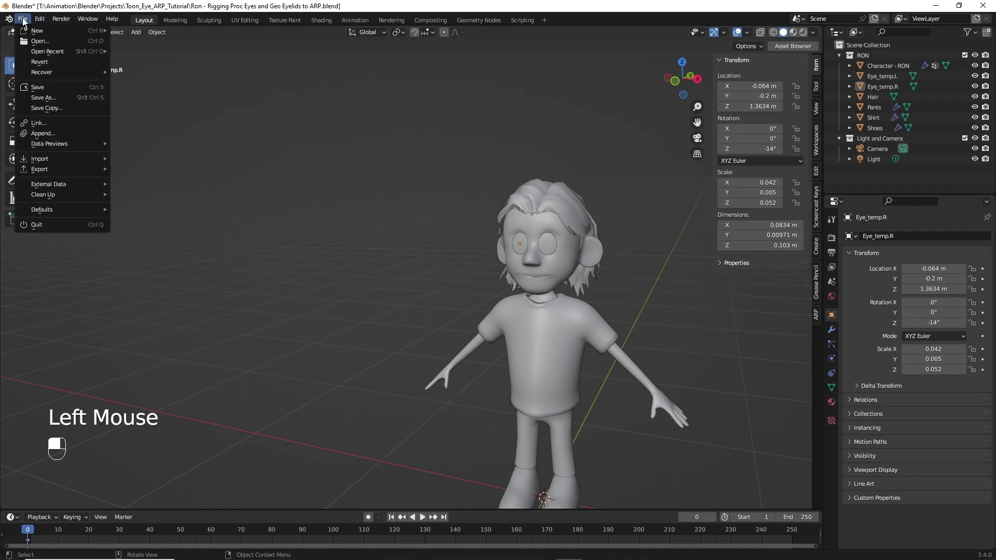
drag(26, 21, 405, 377)
drag(387, 186, 658, 403)
scroll(down, 3)
scroll(up, 3)
drag(416, 381, 353, 204)
drag(356, 301, 454, 270)
drag(454, 270, 420, 274)
Step: Navigate the view around the large appended eyeball surrounding the character
middle_click(419, 274)
drag(408, 274, 339, 274)
middle_click(338, 274)
drag(289, 250, 515, 292)
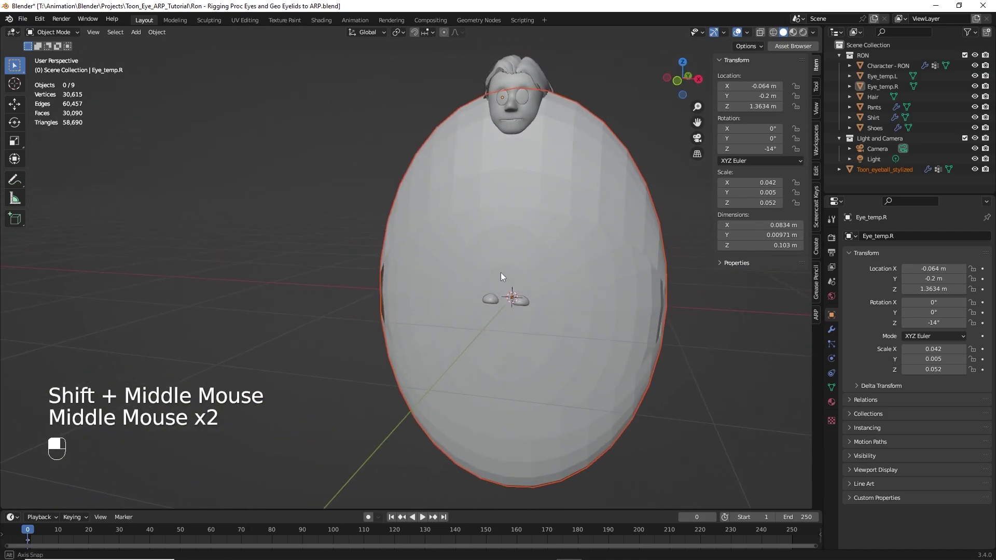
drag(380, 219, 318, 227)
drag(318, 227, 329, 226)
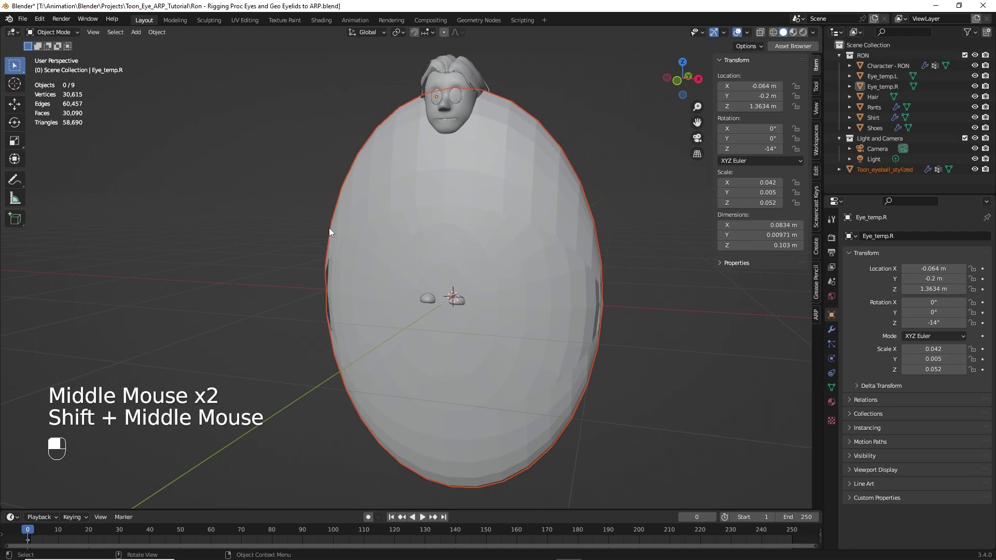
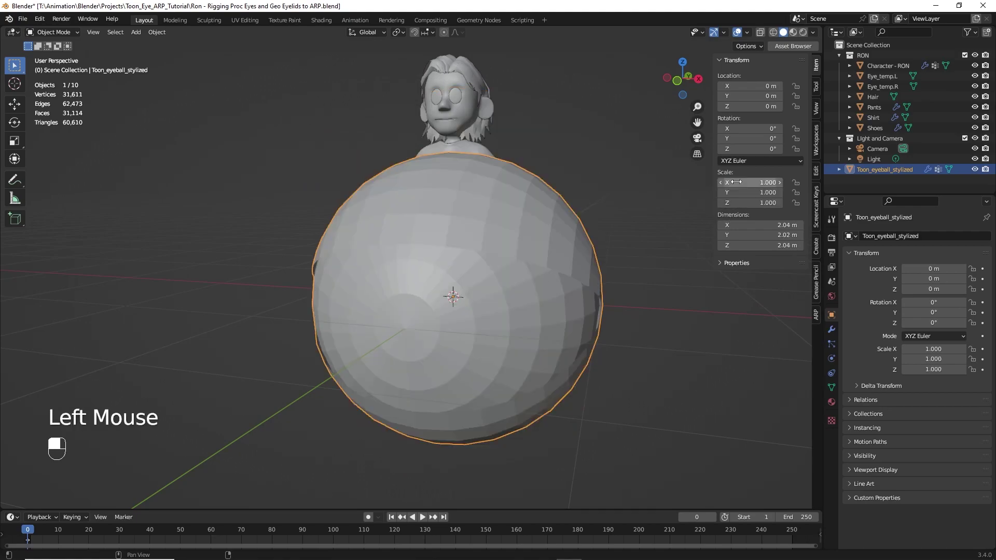
drag(711, 245, 280, 268)
scroll(down, 3)
drag(280, 269, 364, 263)
drag(364, 264, 526, 151)
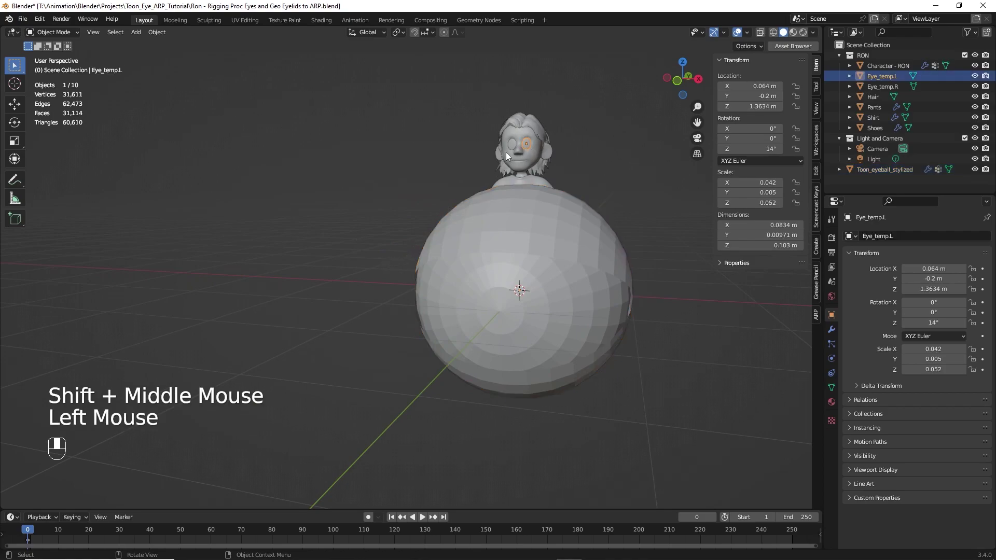
click(510, 147)
click(518, 147)
click(535, 285)
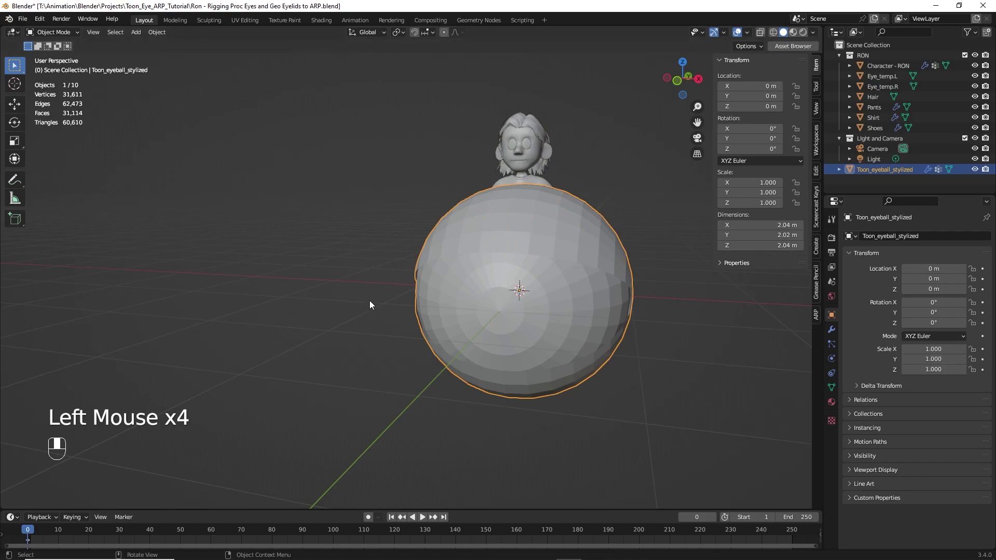
Step: Rename the appended eyeball to Toon_eyeball.L and duplicate it with Shift+D for the right eye
click(876, 172)
drag(874, 171, 451, 319)
key(BackSpace)
key(BackSpace)
key(BackSpace)
key(BackSpace)
key(BackSpace)
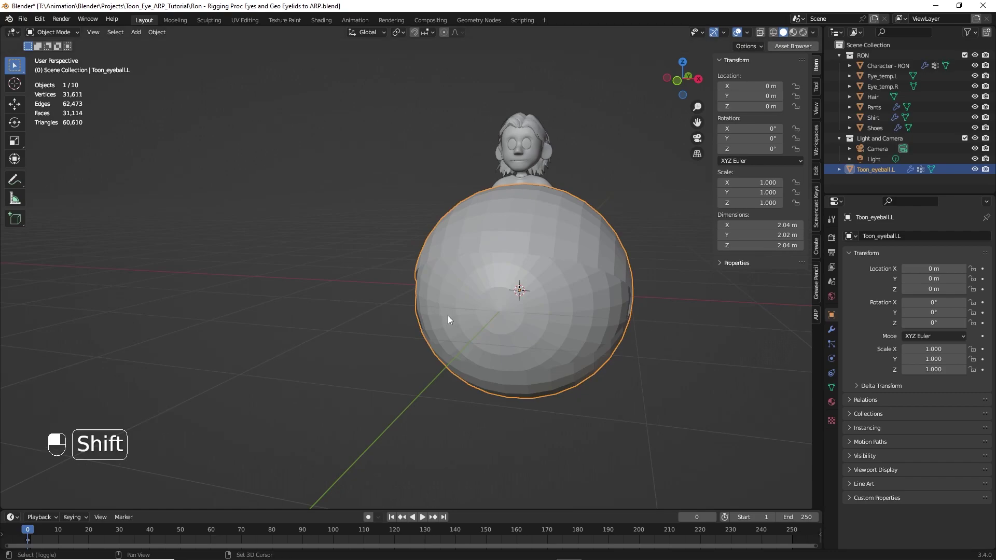
key(shift+d)
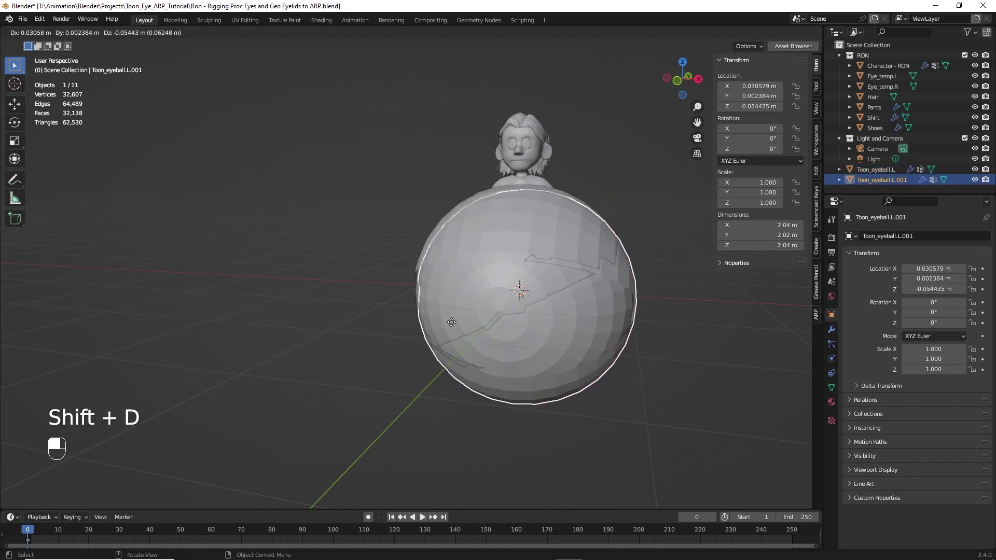
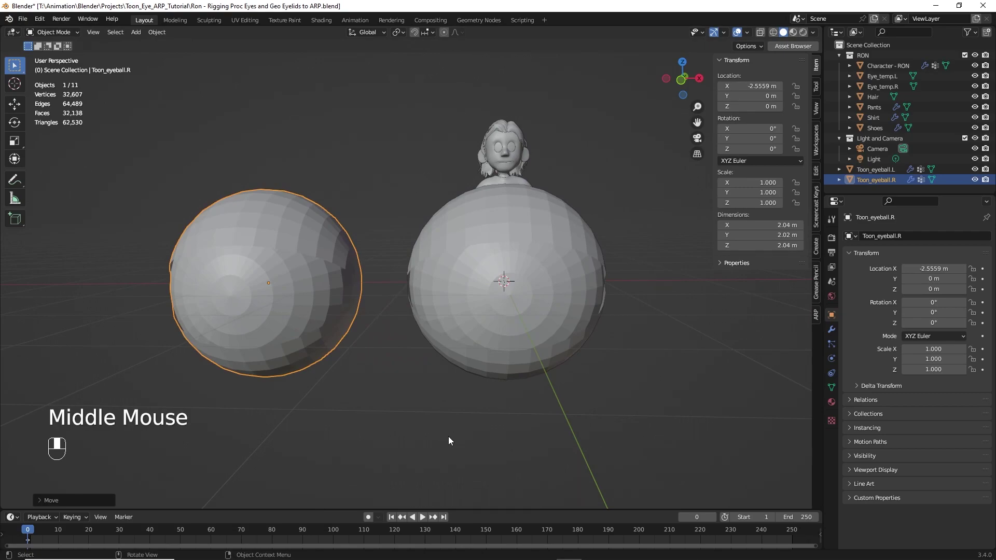
Step: Show Toon_eyeball.L and .R with blue-iris materials in Material Preview, framed together
drag(755, 26, 796, 33)
click(797, 32)
middle_click(795, 35)
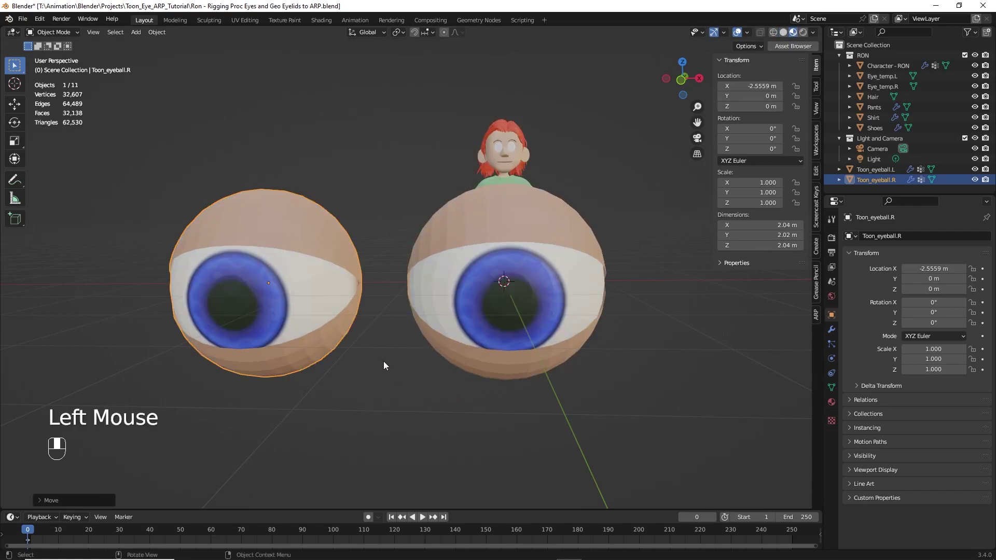
middle_click(423, 367)
drag(398, 352, 434, 407)
drag(441, 407, 835, 404)
Step: Expand the Base Color socket to show Eye Stylized Shader inputs: eye white, iris colour, pupil size
click(834, 404)
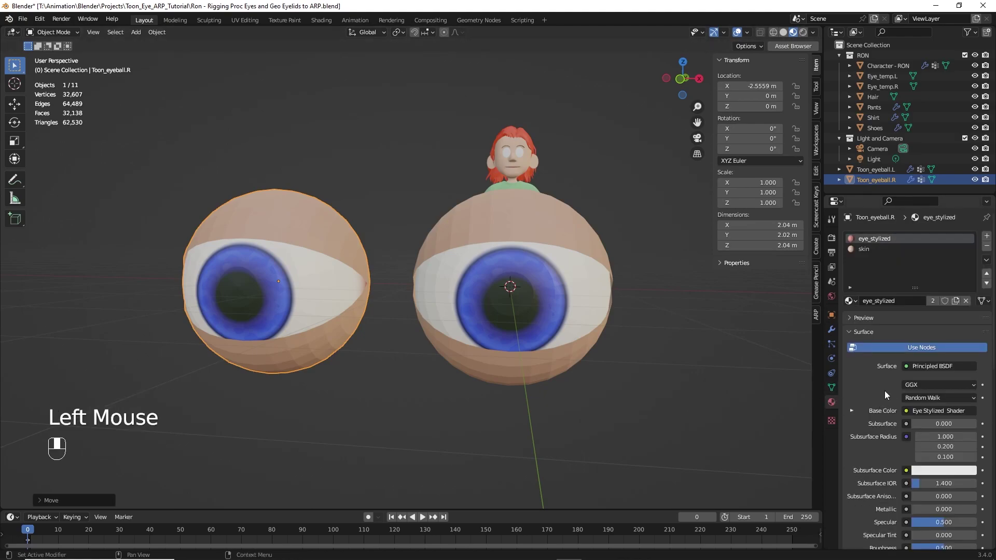
scroll(down, 3)
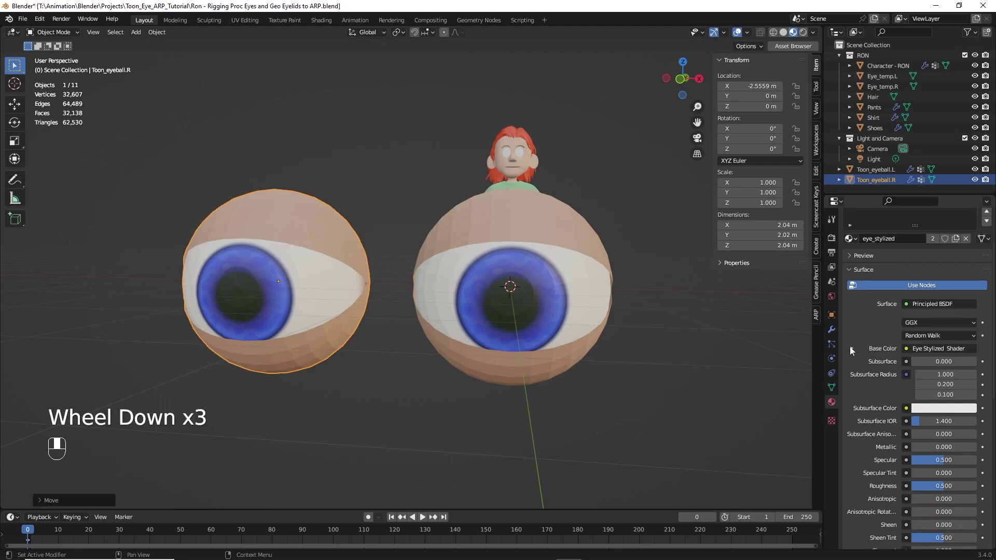
click(851, 351)
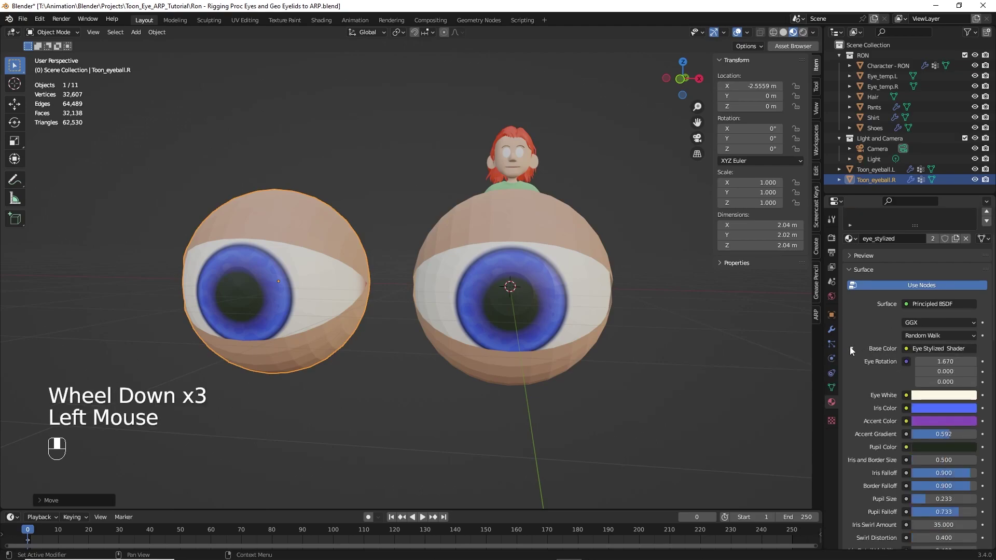
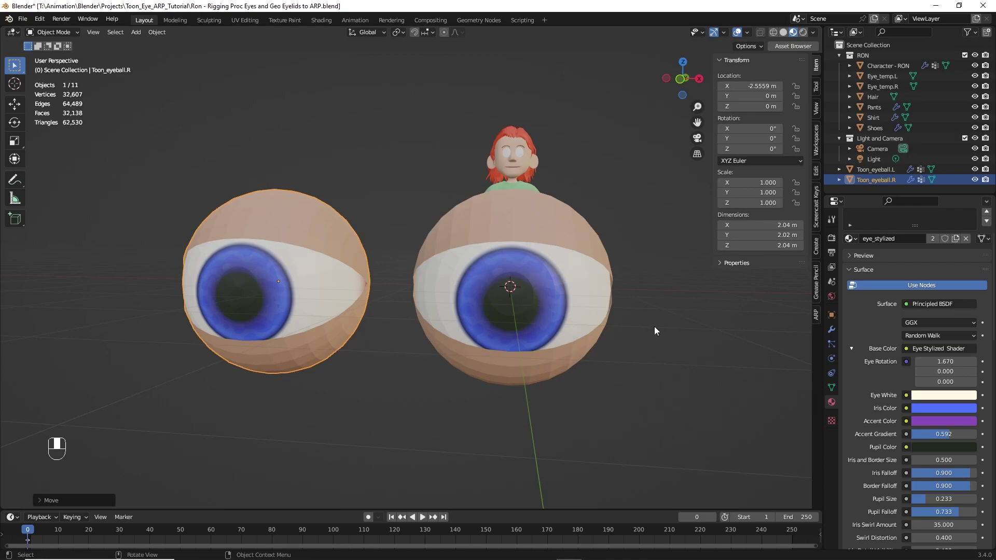
scroll(up, 3)
Step: Select Toon_eyeball.L to check its shared eye_stylized material
scroll(up, 3)
scroll(up, 3)
click(597, 266)
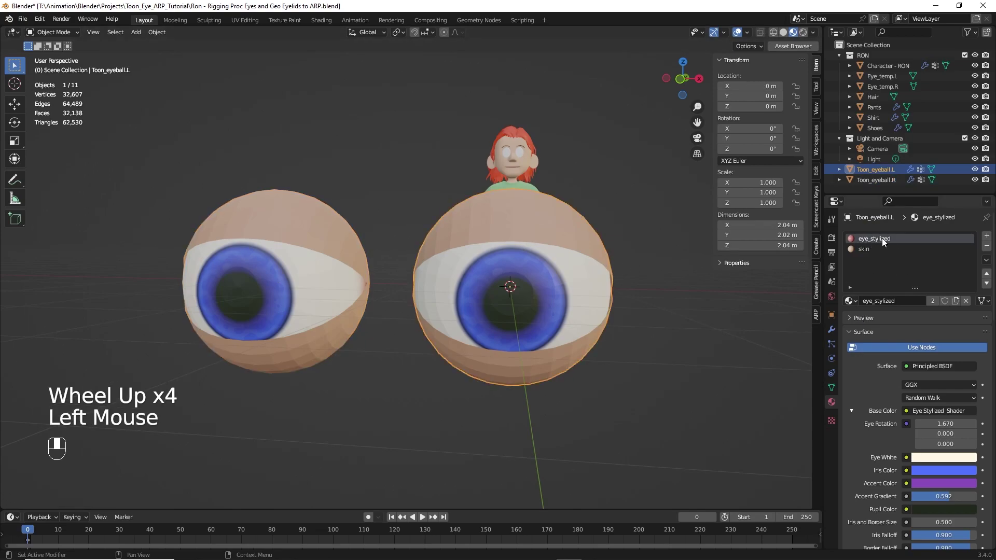
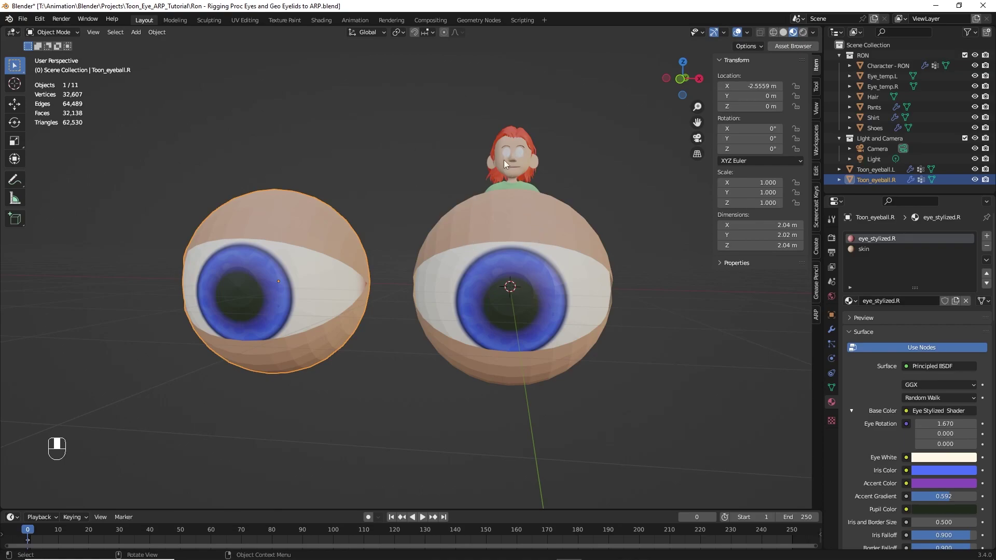
Step: Select Toon_eyeball.L and Eye_temp.L in solid shading with the head framed
click(517, 227)
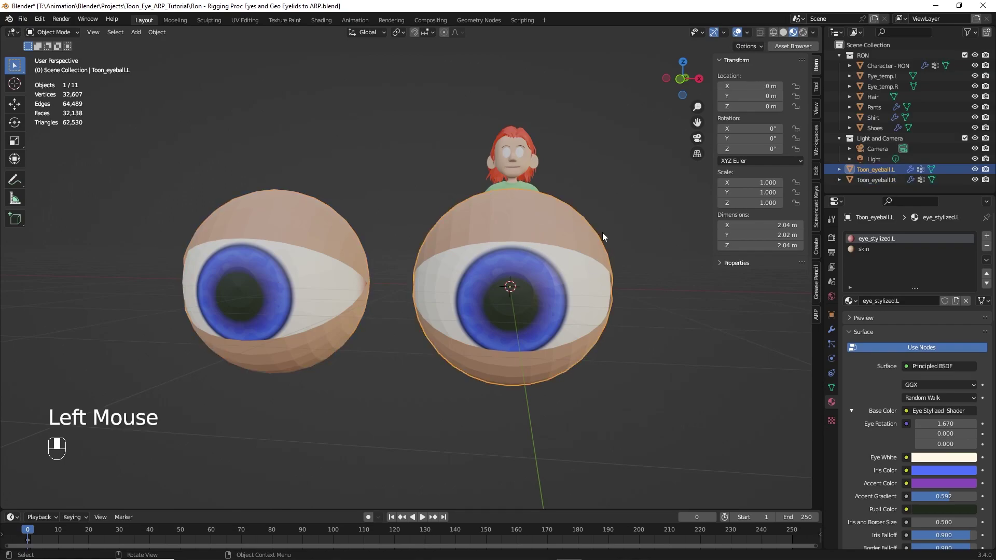
click(786, 37)
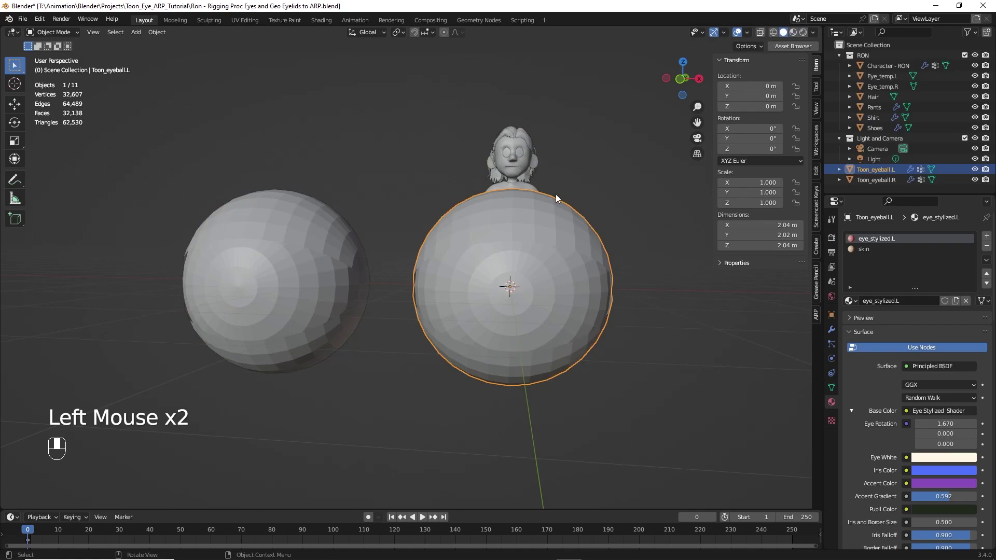
drag(181, 316, 224, 324)
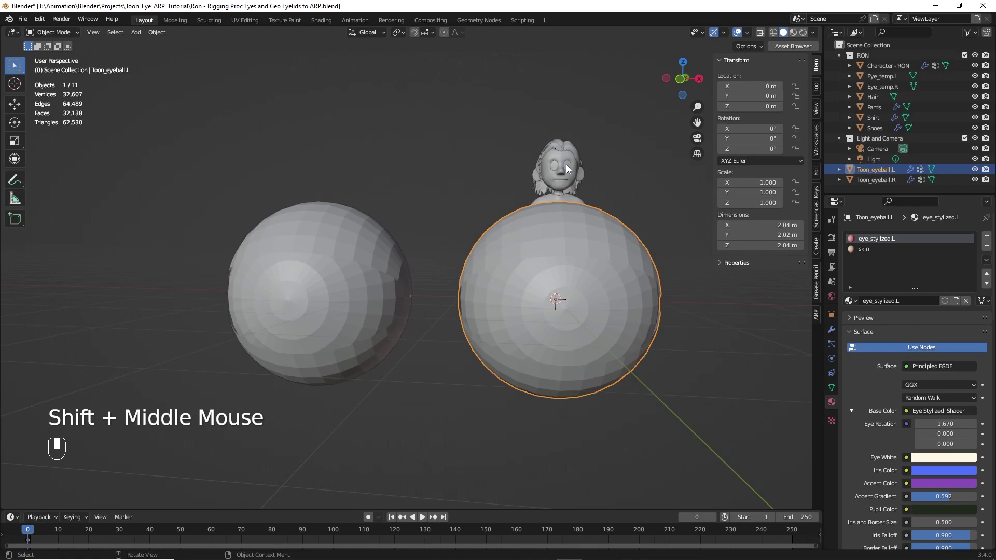
click(570, 166)
Step: Rename the left eyeball's material to eye_stylized.L
drag(567, 170, 744, 181)
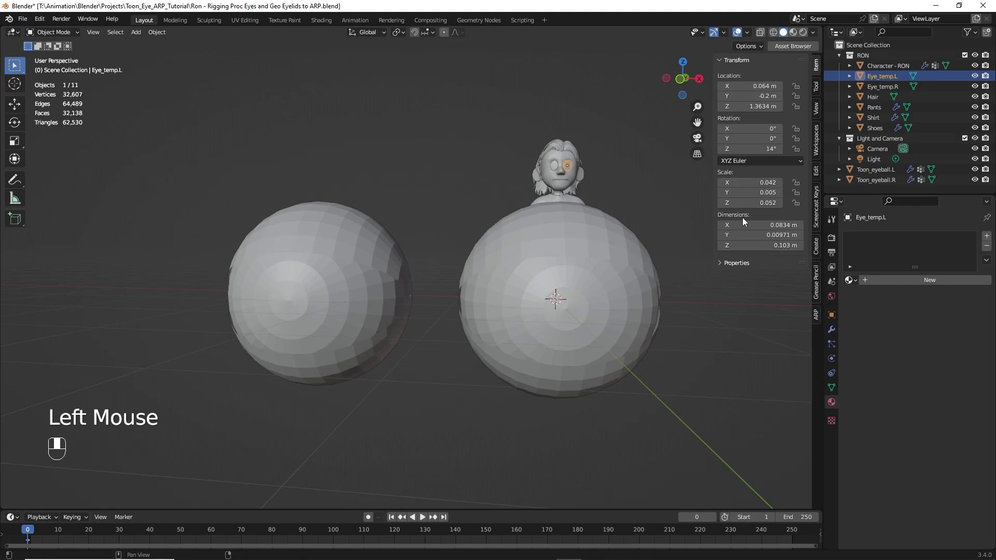
click(816, 69)
drag(818, 68, 21, 188)
drag(22, 188, 521, 282)
drag(521, 282, 18, 187)
drag(18, 187, 557, 281)
middle_click(557, 281)
Step: Select Toon_eyeball.L then Eye_temp.L as the Copy Attributes source
click(550, 280)
drag(530, 286, 464, 286)
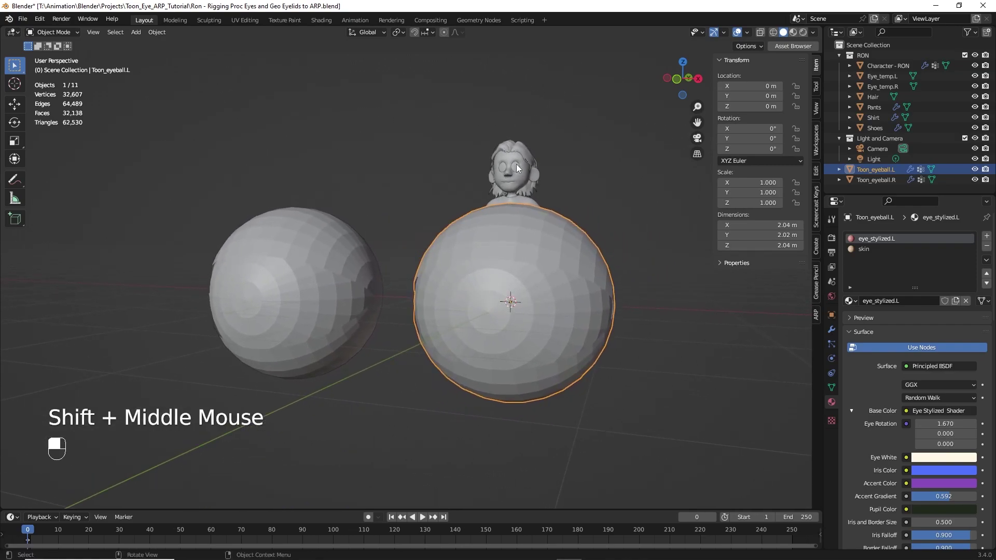
click(520, 168)
drag(518, 173, 484, 366)
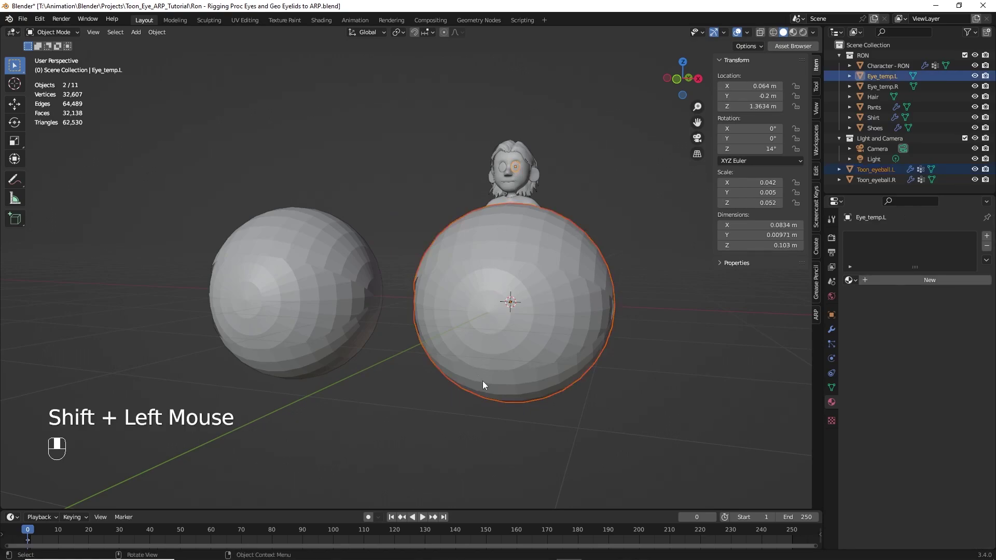
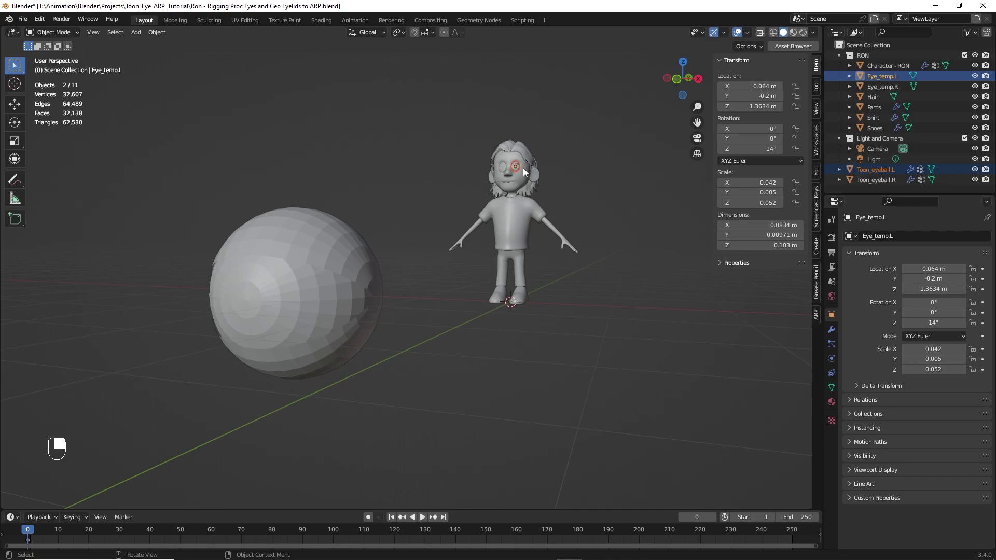
click(879, 79)
drag(878, 80, 296, 303)
key(Delete)
middle_click(296, 303)
right_click(295, 303)
drag(295, 303, 507, 171)
drag(293, 67, 342, 274)
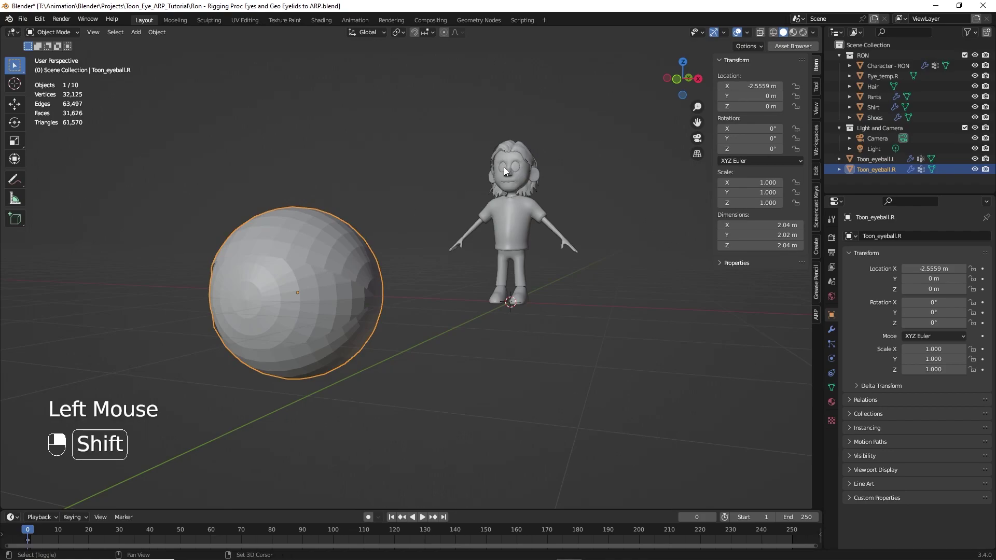
Step: Copy Eye_temp.R's scale, rotation and location onto Toon_eyeball.R with Copy Attributes (Ctrl+C)
click(507, 170)
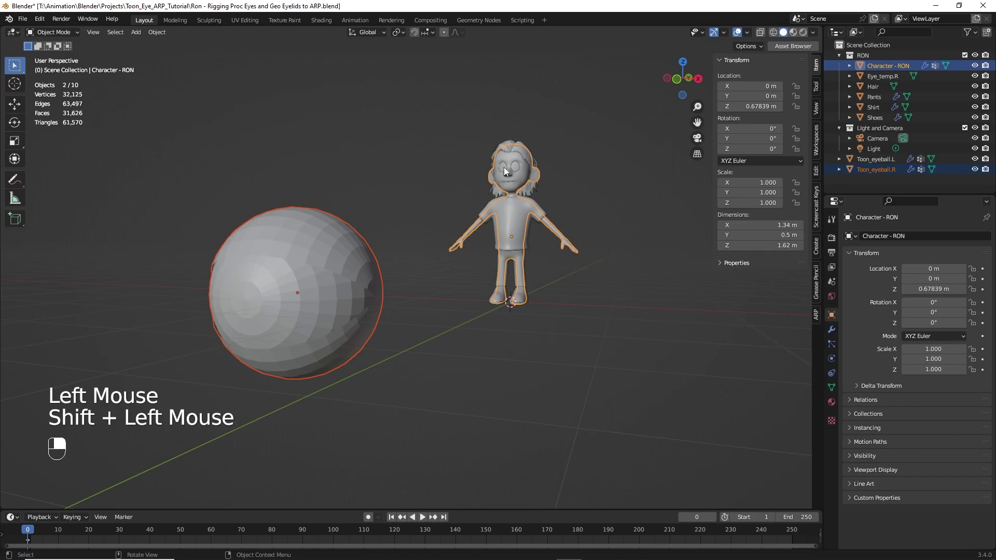
click(358, 254)
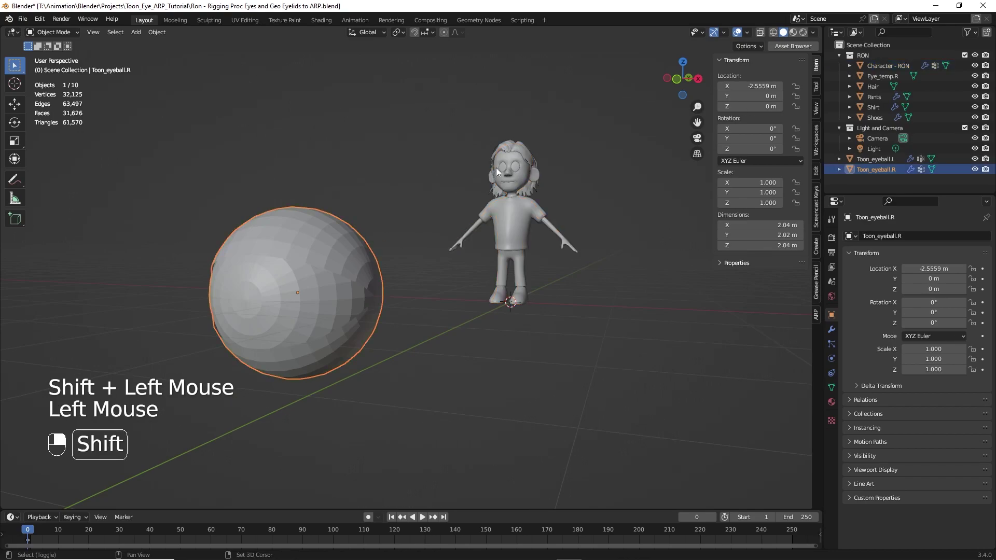
click(504, 171)
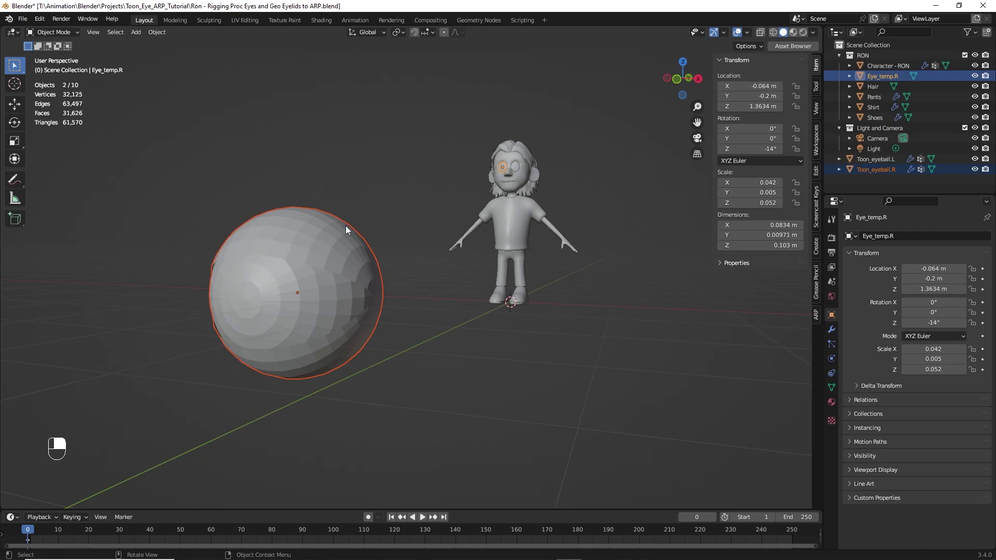
key(ctrl+c)
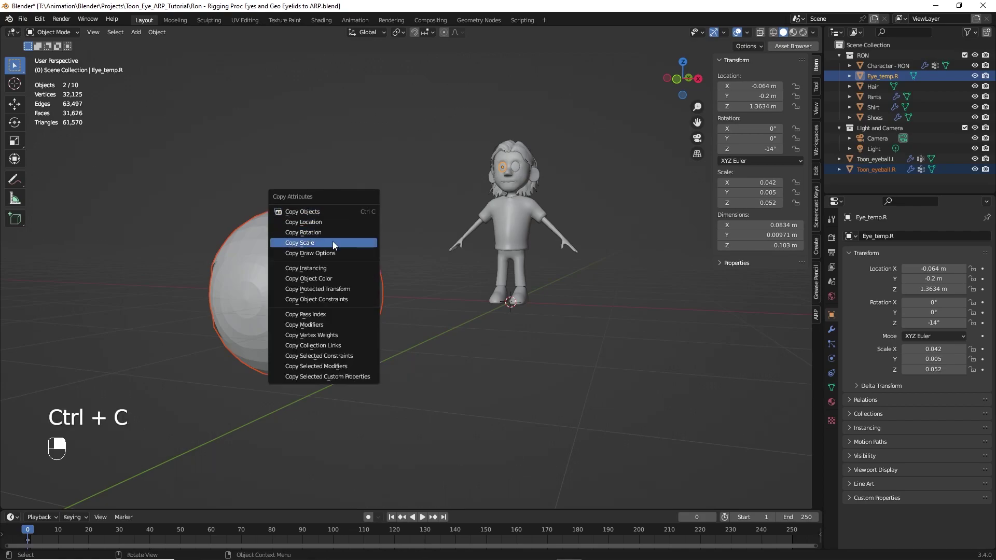
click(339, 242)
key(ctrl+c)
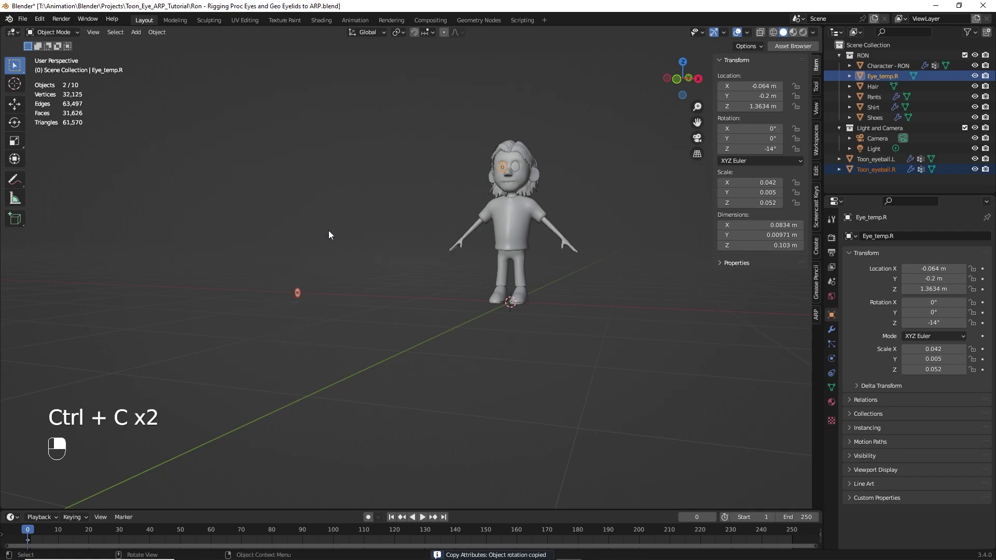
key(ctrl+c)
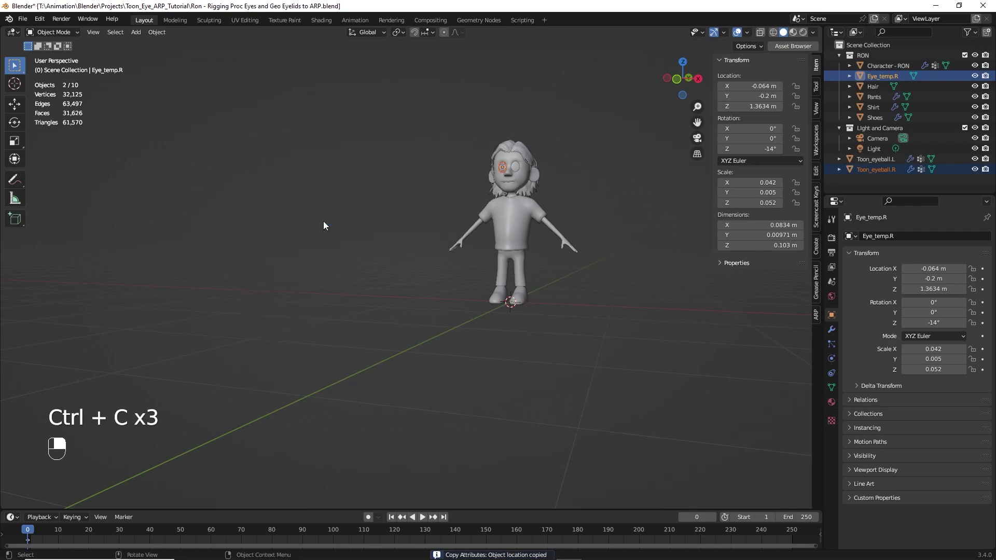
scroll(up, 3)
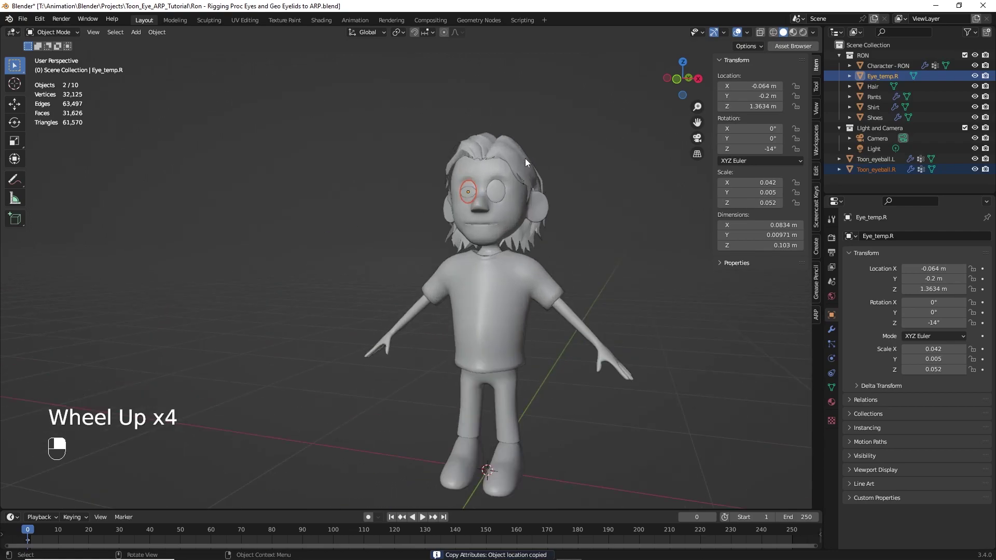
Step: Delete Eye_temp.R and drag Toon_eyeball.L and .R into the RON collection
click(888, 83)
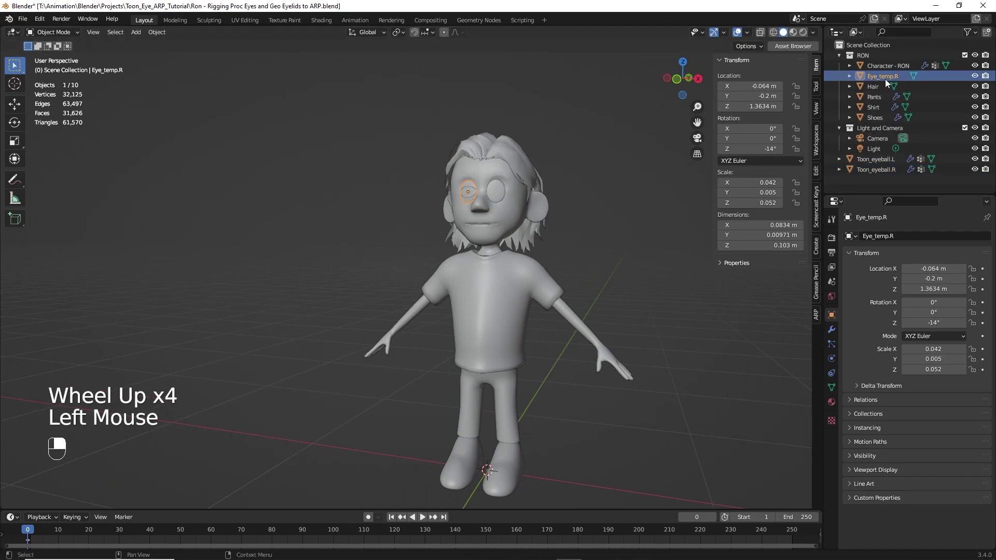
key(Delete)
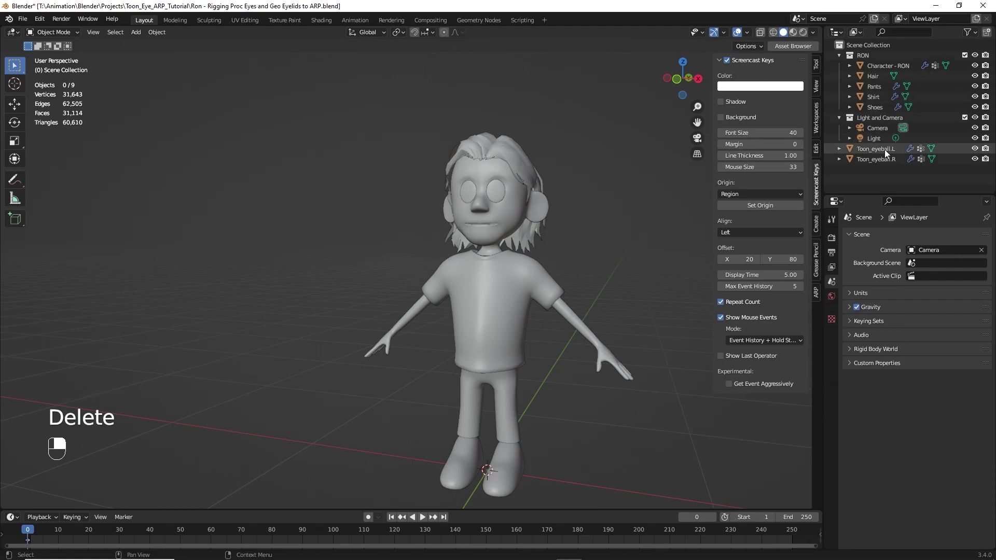
click(881, 156)
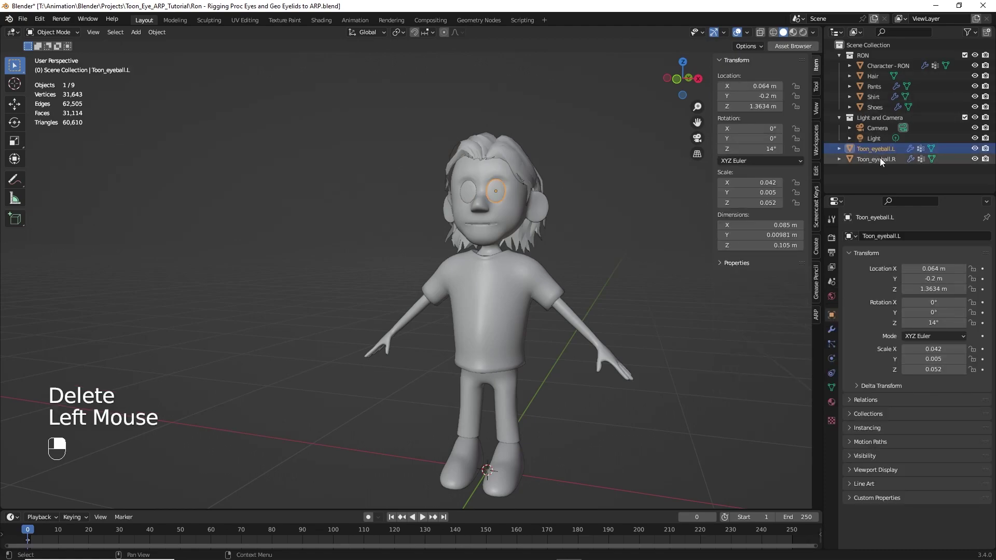
click(883, 161)
drag(882, 153, 867, 62)
drag(871, 79, 874, 69)
middle_click(873, 69)
right_click(873, 69)
click(648, 184)
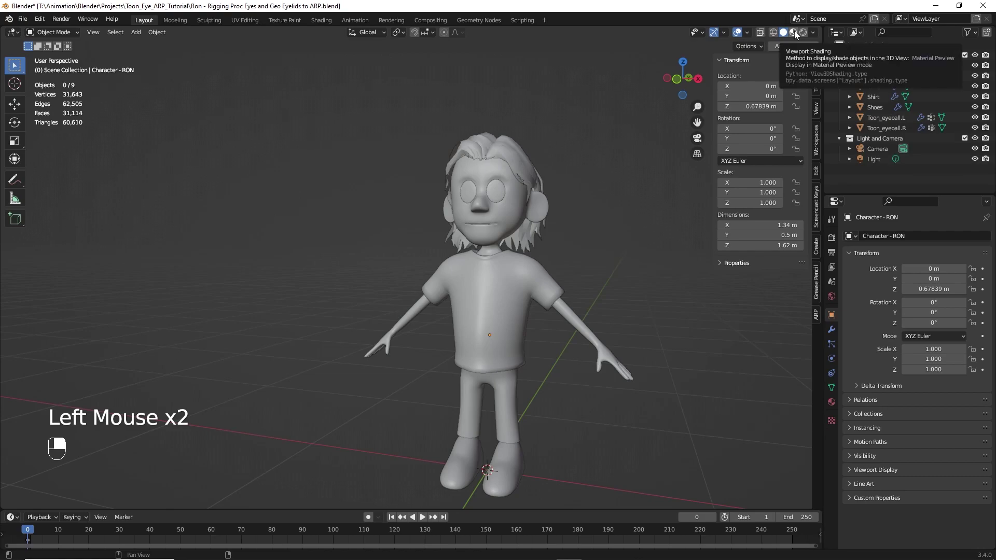
click(797, 34)
scroll(up, 3)
scroll(up, 3)
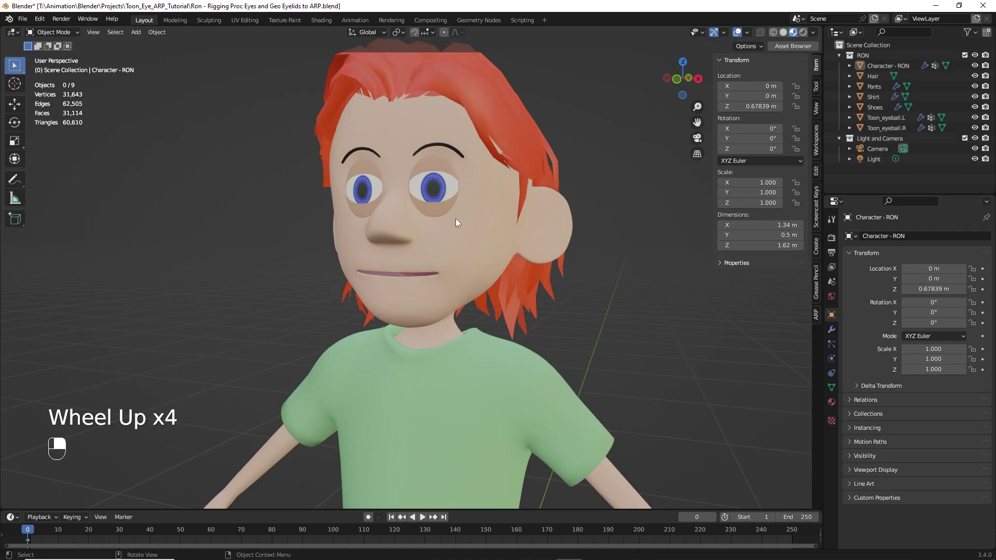
scroll(down, 3)
scroll(down, 3)
middle_click(460, 231)
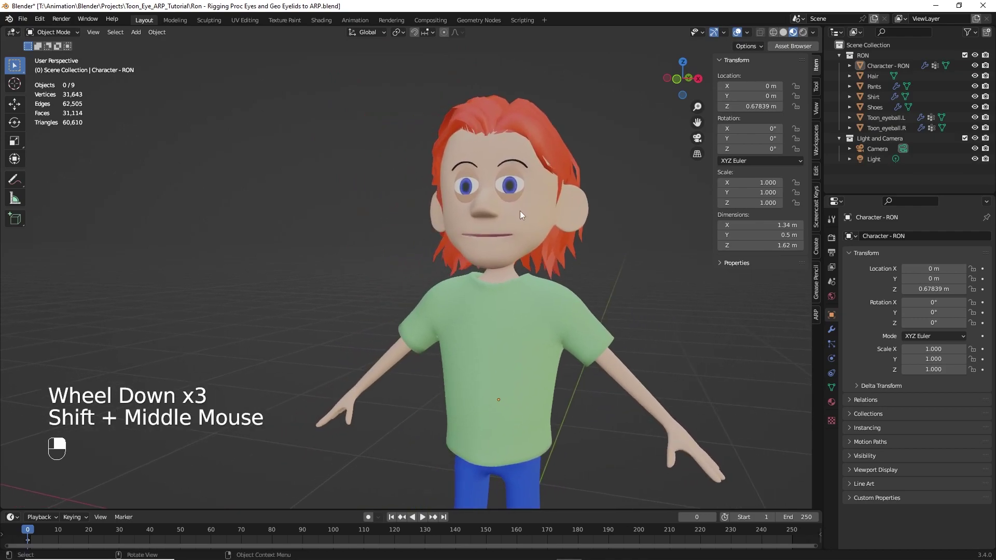
scroll(up, 3)
scroll(down, 3)
click(785, 36)
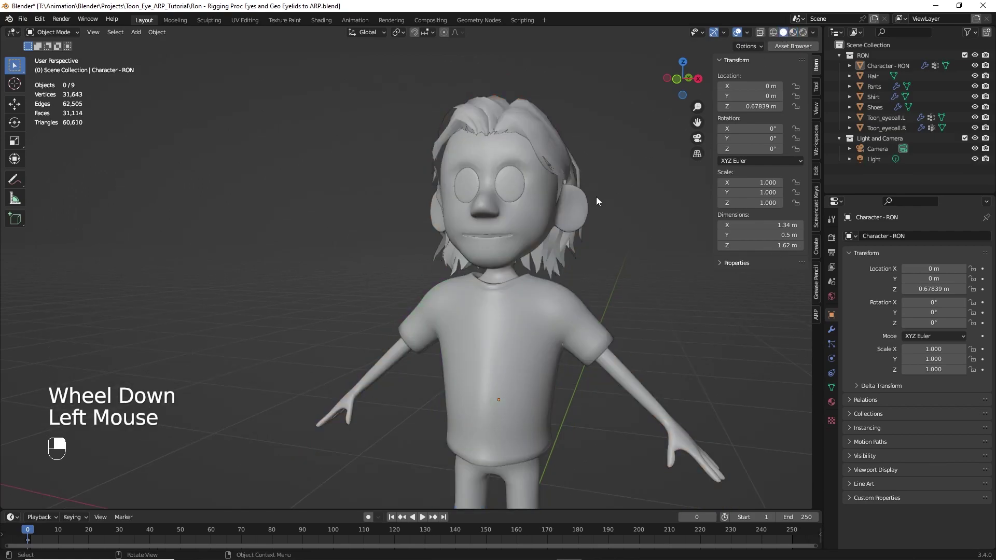
drag(600, 200, 517, 186)
middle_click(516, 186)
right_click(517, 186)
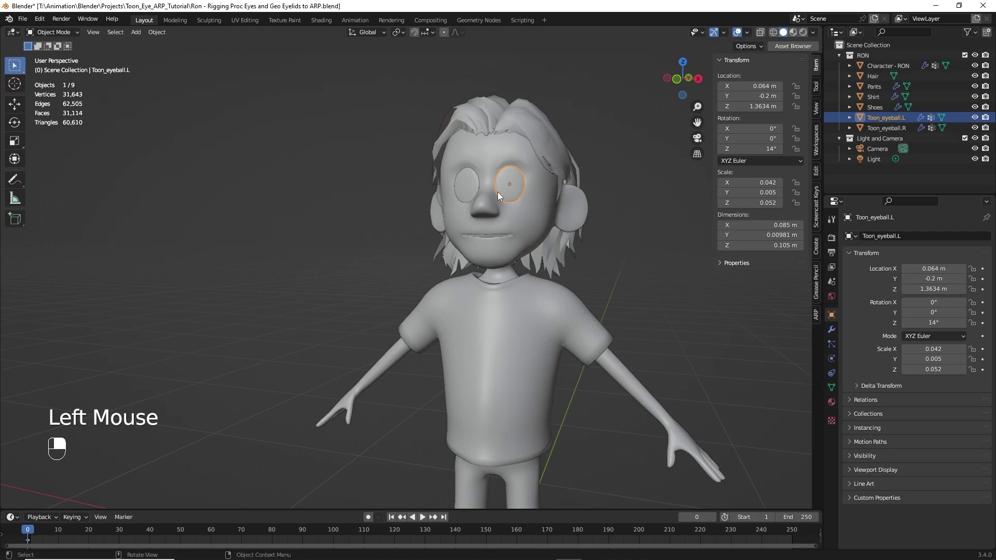
Step: Lock Toon_eyeball.L's lid.top, lid.bottom and eyeball vertex groups
click(835, 393)
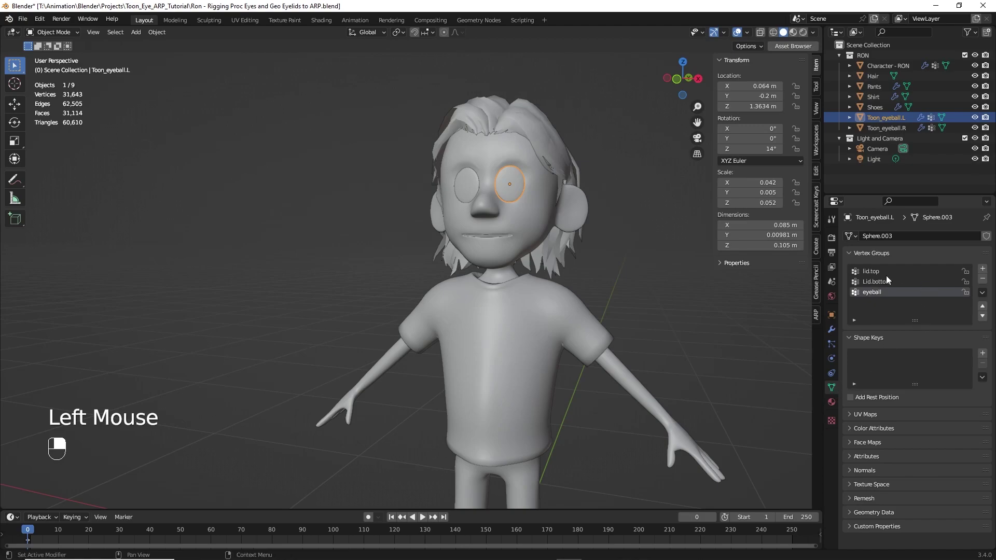
click(971, 273)
click(970, 284)
click(971, 292)
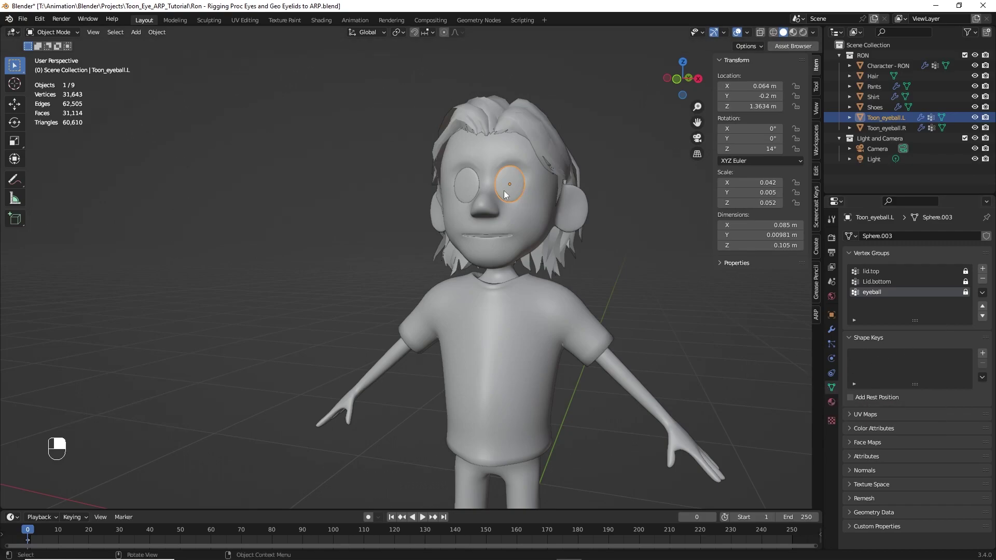
Step: Lock Toon_eyeball.R's lid.top, lid.bottom and eyeball vertex groups
click(474, 193)
drag(474, 193, 966, 286)
middle_click(962, 277)
right_click(962, 277)
click(969, 293)
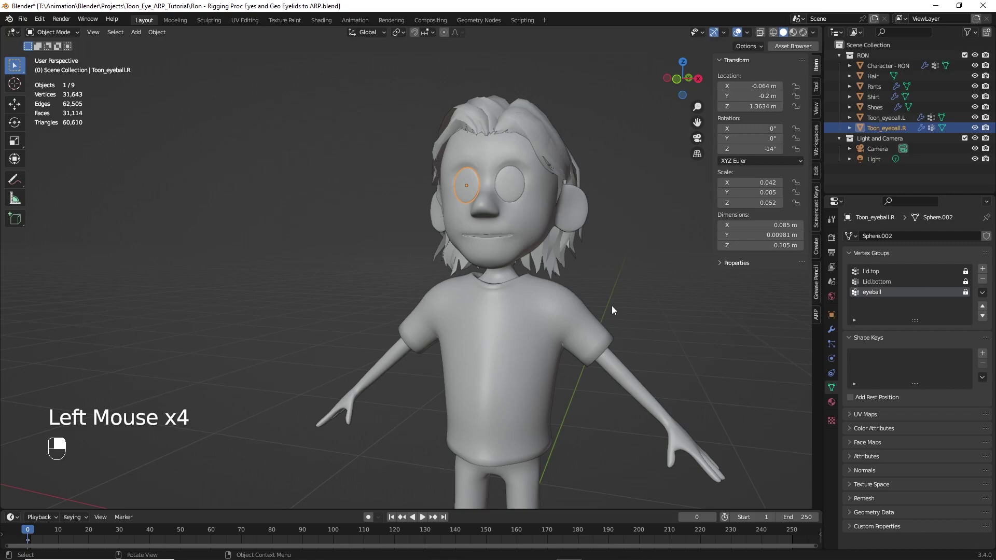
Step: Lock Character - RON's mouth_rim and mouth_interior vertex groups, then deselect all
click(629, 377)
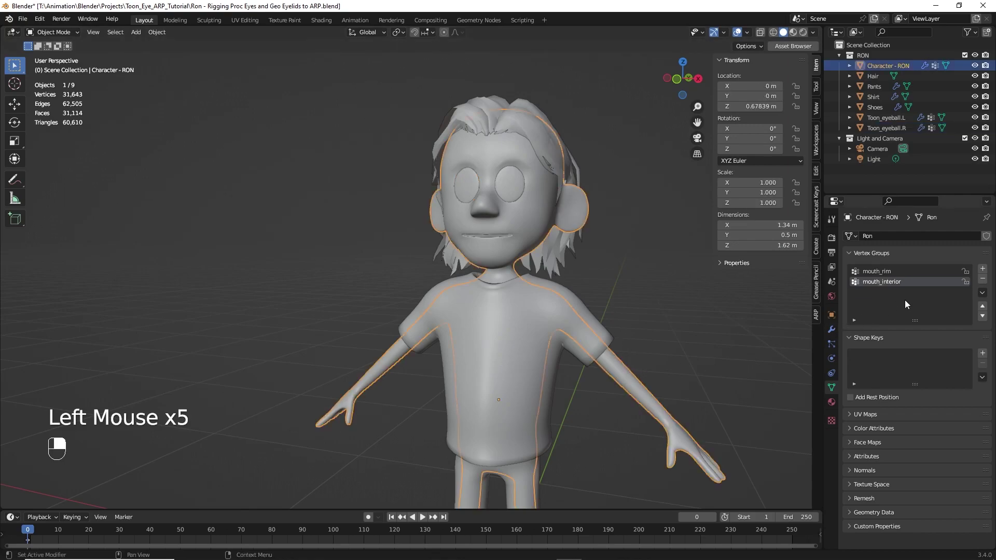
click(968, 285)
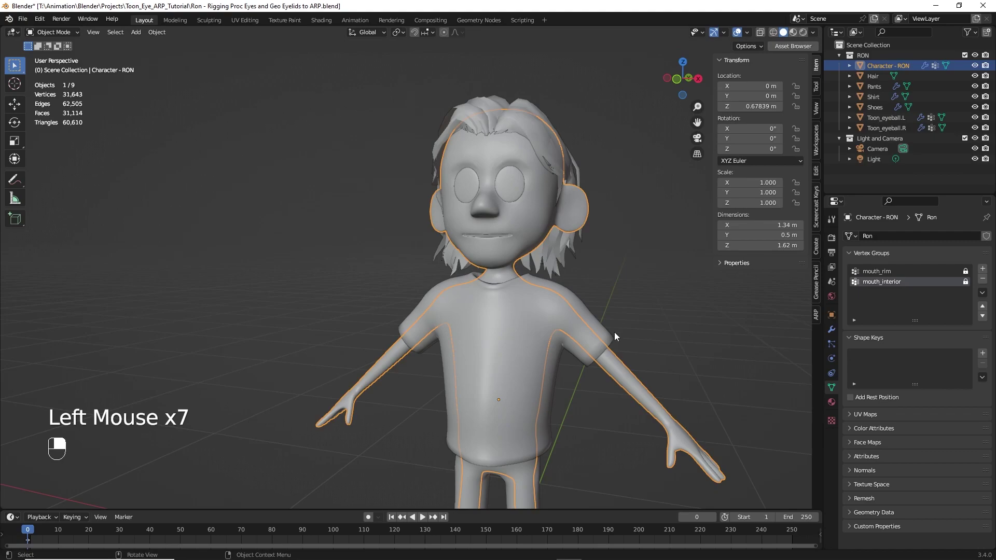
click(594, 267)
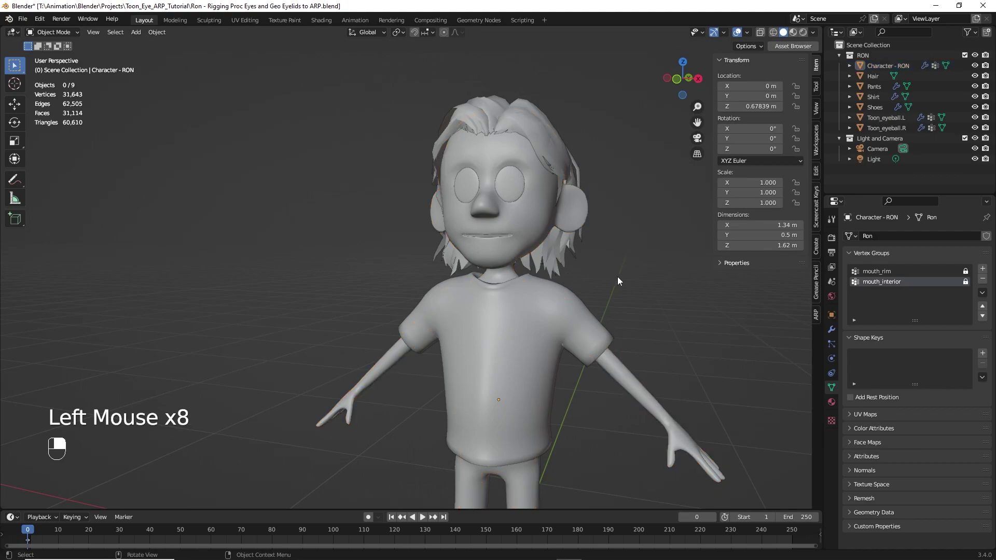
click(621, 280)
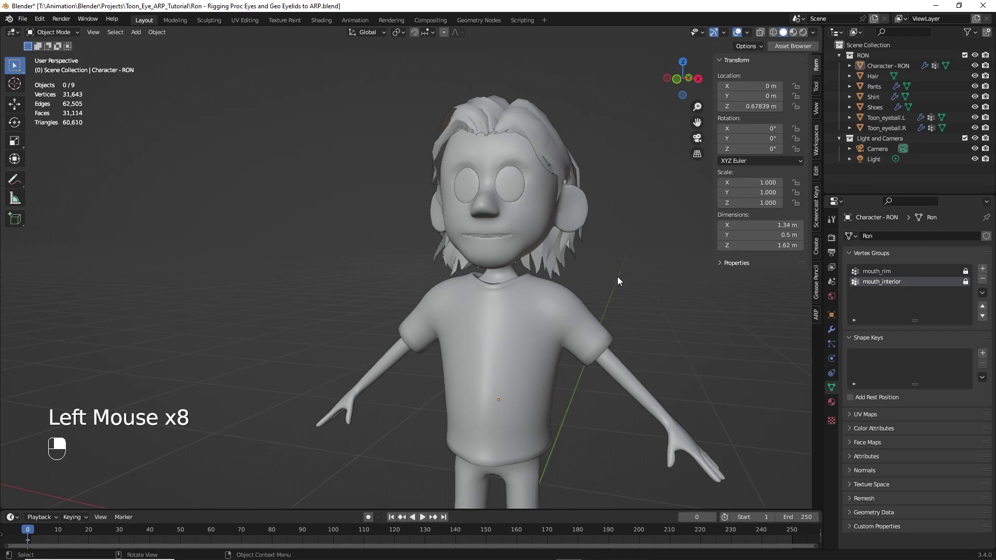